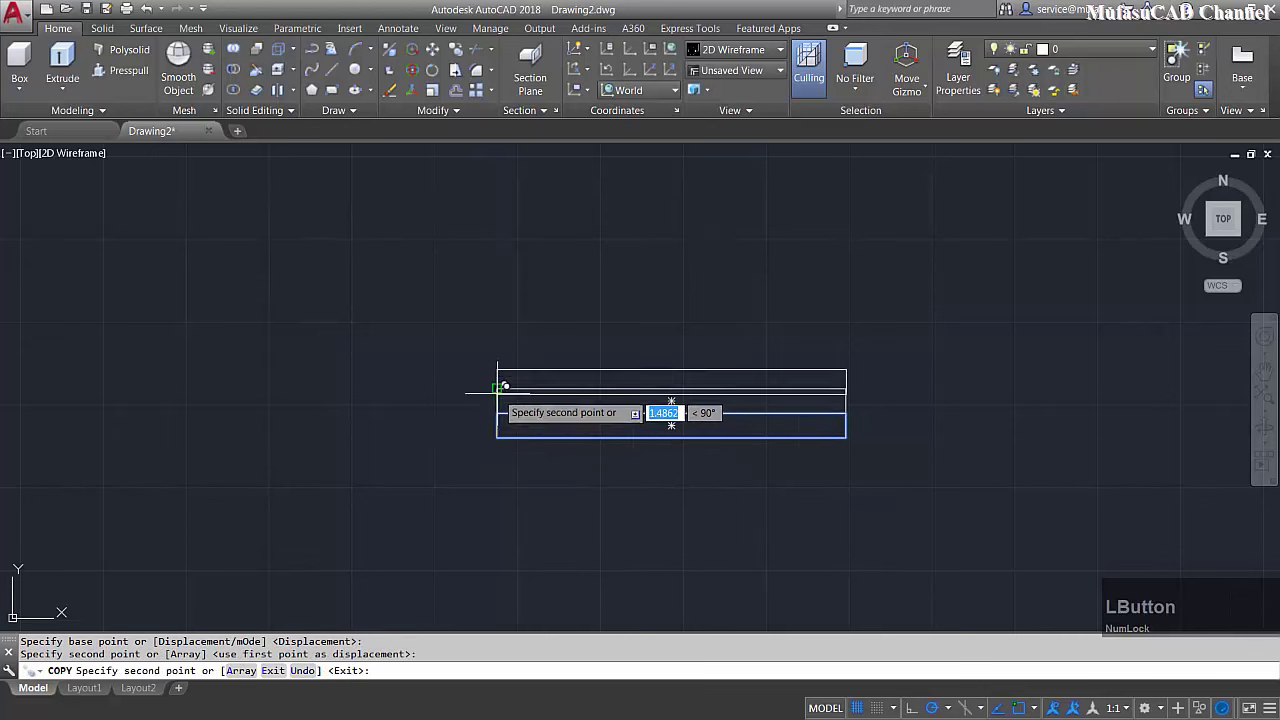
Finish copying the row rectangle and begin a new rectangle with REC
{"action": "key", "text": "space"}
{"action": "type", "text": "rec"}
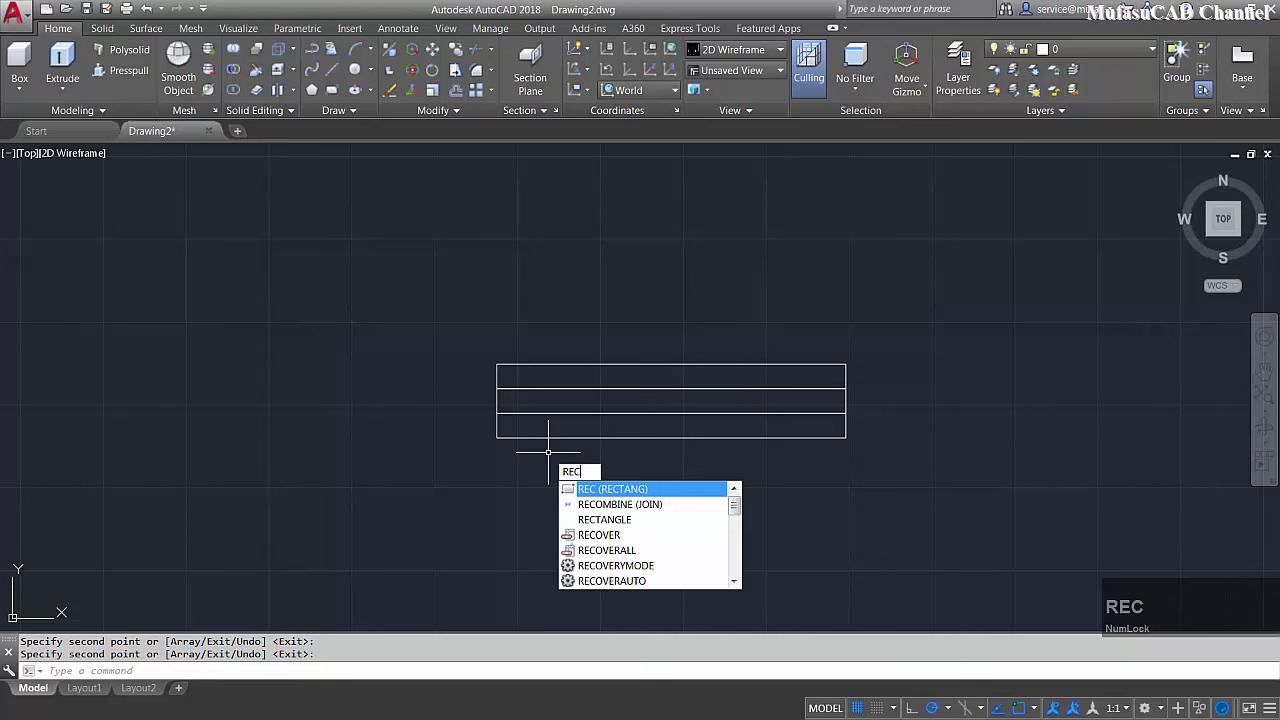
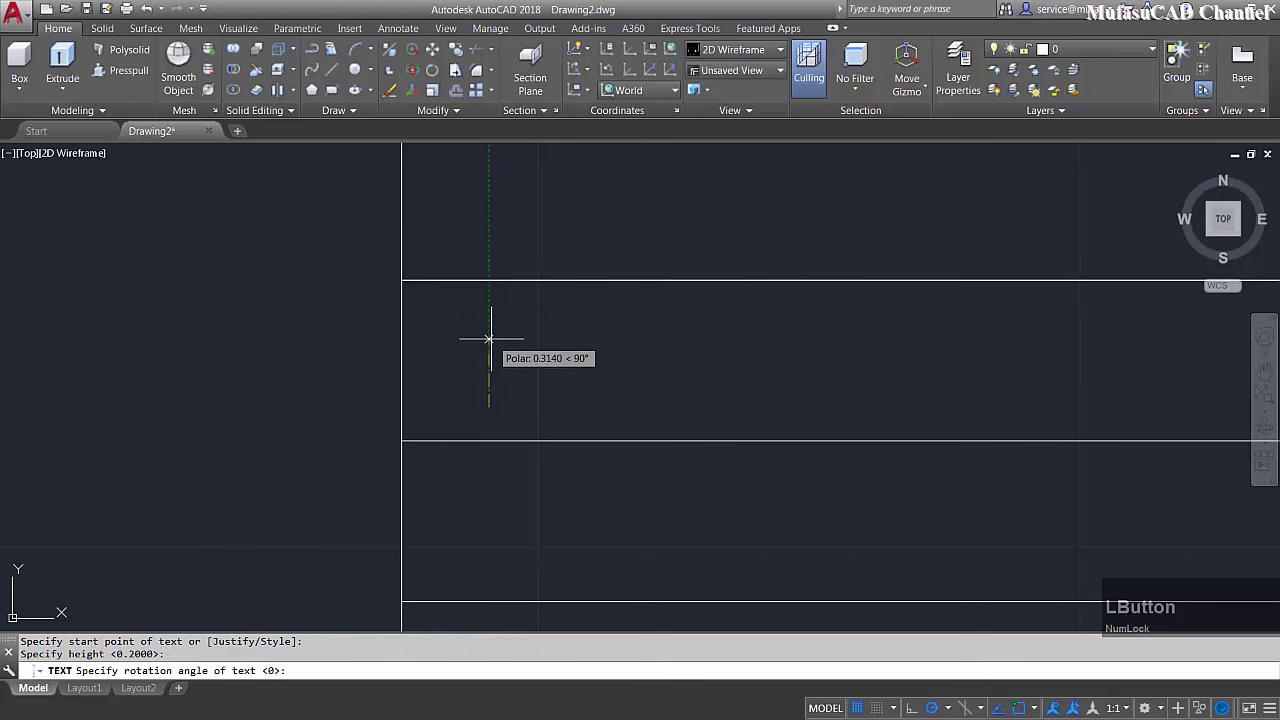
Accept the default rotation angle for the 'Price :' row text
{"action": "key", "text": "space"}
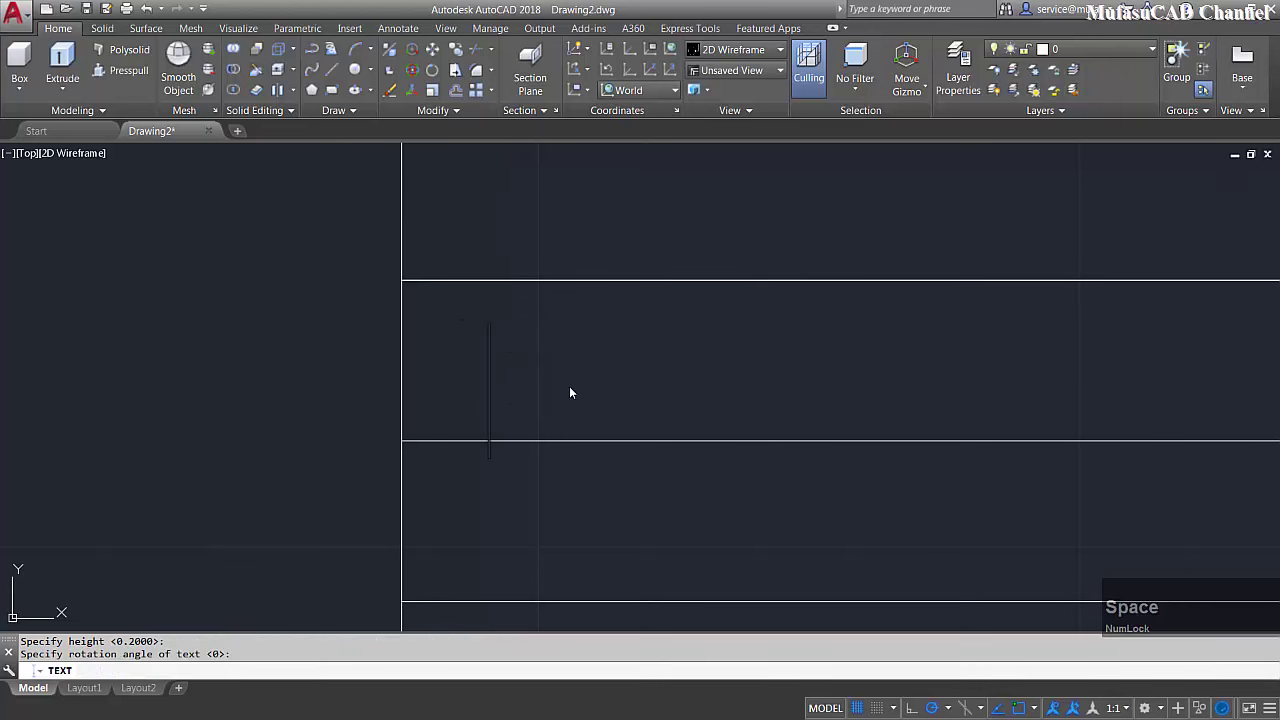
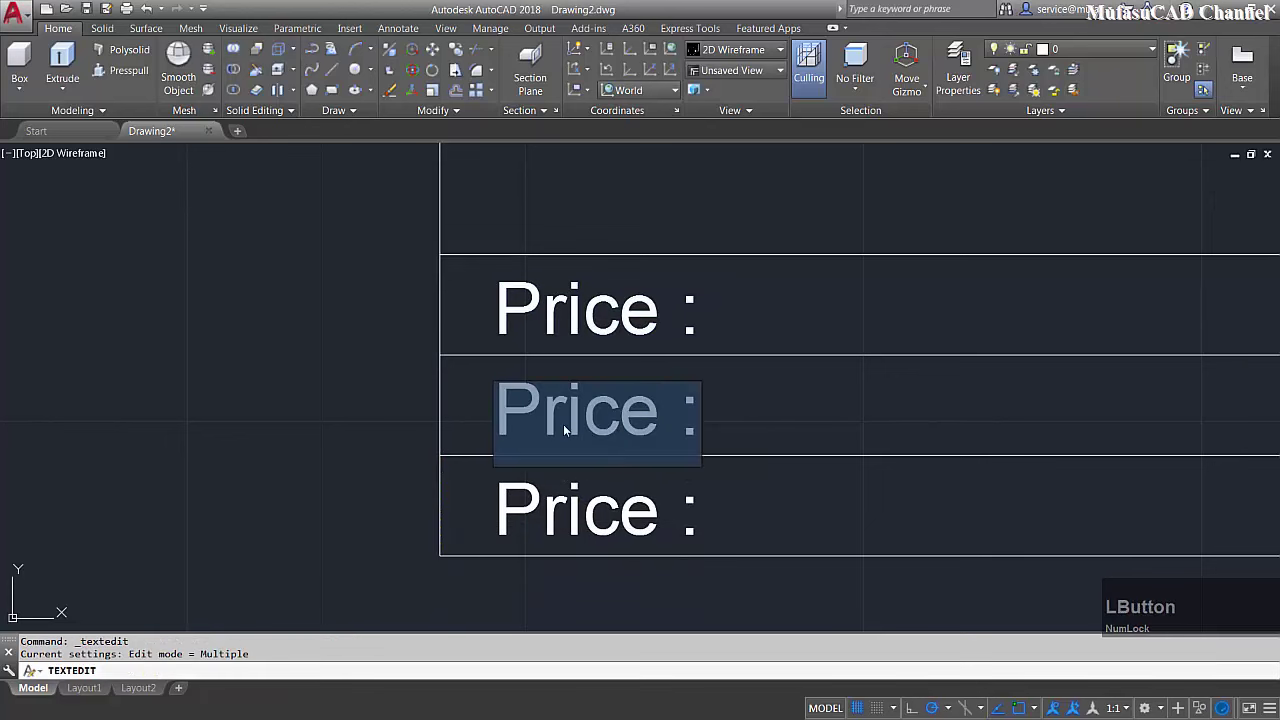
Rename the middle label to 'Number :' and the bottom label to 'Location :'
{"action": "type", "text": "number"}
{"action": "key", "text": "space"}
{"action": "key", "text": "Return"}
{"action": "left_click", "coordinate": [232, 649]}
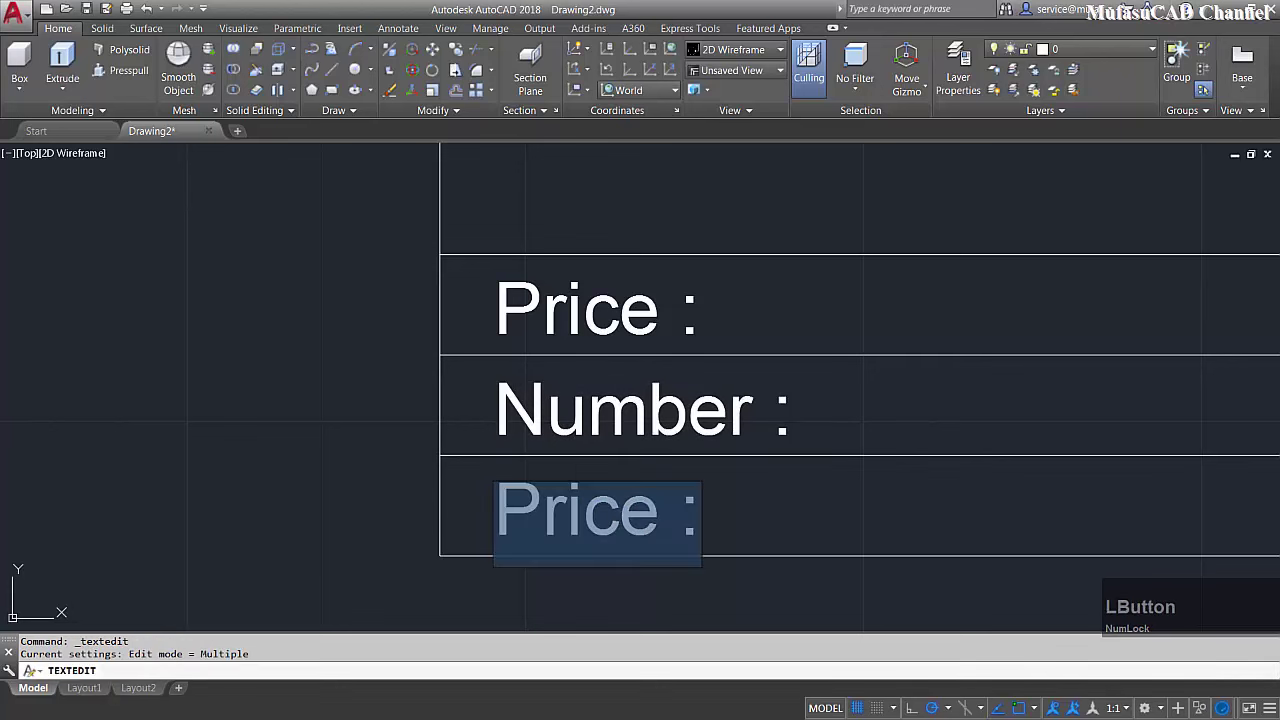
{"action": "type", "text": "location"}
{"action": "key", "text": "space"}
{"action": "key", "text": "Return"}
Zoom and pan to frame the rectangle with its three labelled rows
{"action": "scroll", "scroll_direction": "down", "scroll_amount": 3}
{"action": "middle_click", "coordinate": [232, 649]}
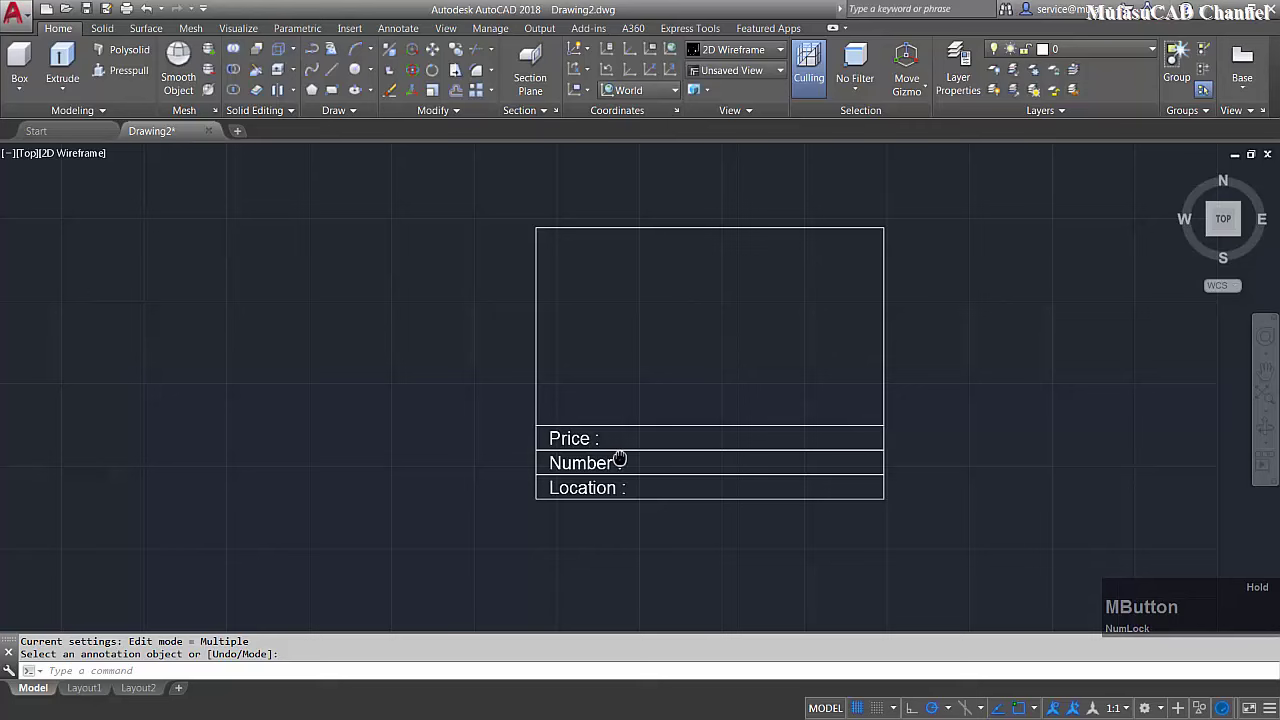
{"action": "scroll", "scroll_direction": "up", "scroll_amount": 3}
{"action": "middle_click", "coordinate": [232, 649]}
{"action": "scroll", "scroll_direction": "down", "scroll_amount": 3}
{"action": "middle_click", "coordinate": [232, 649]}
Define a block named 'Example attribute' from the rectangle and its three labelled rows (7 objects)
{"action": "type", "text": "block"}
{"action": "key", "text": "space"}
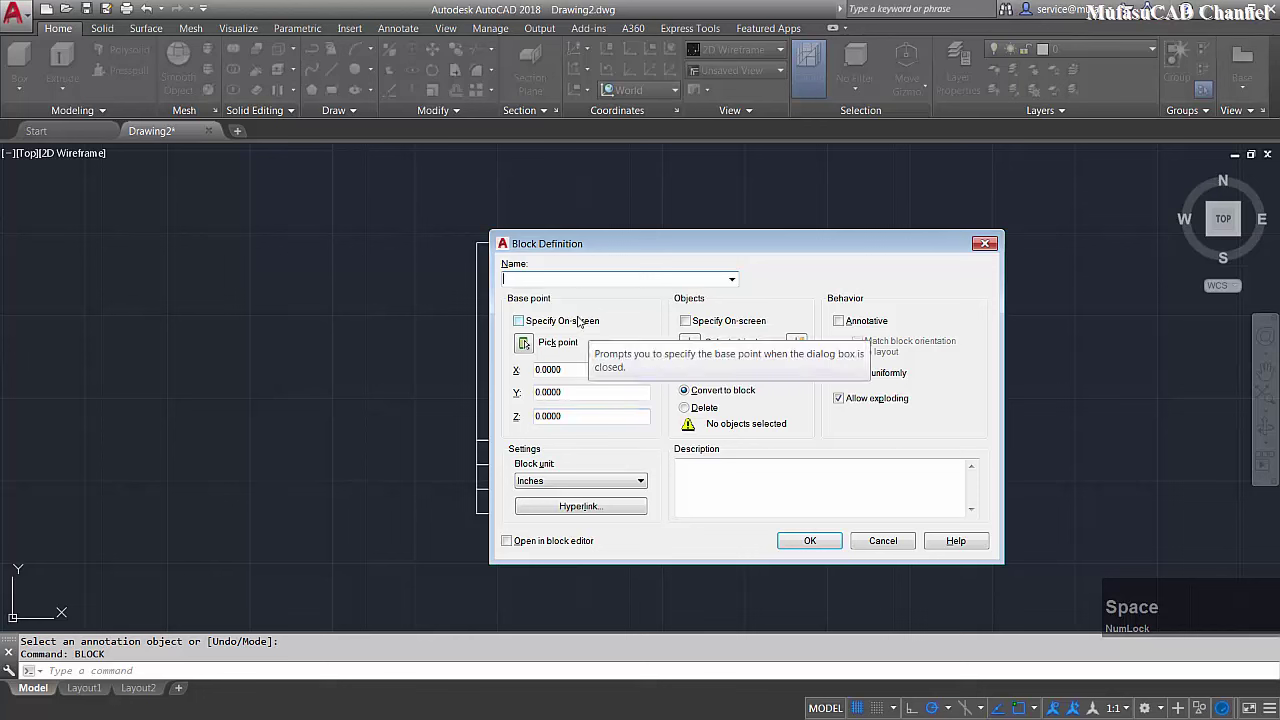
{"action": "type", "text": "example"}
{"action": "key", "text": "space"}
{"action": "type", "text": "attribute"}
{"action": "left_click", "coordinate": [523, 351]}
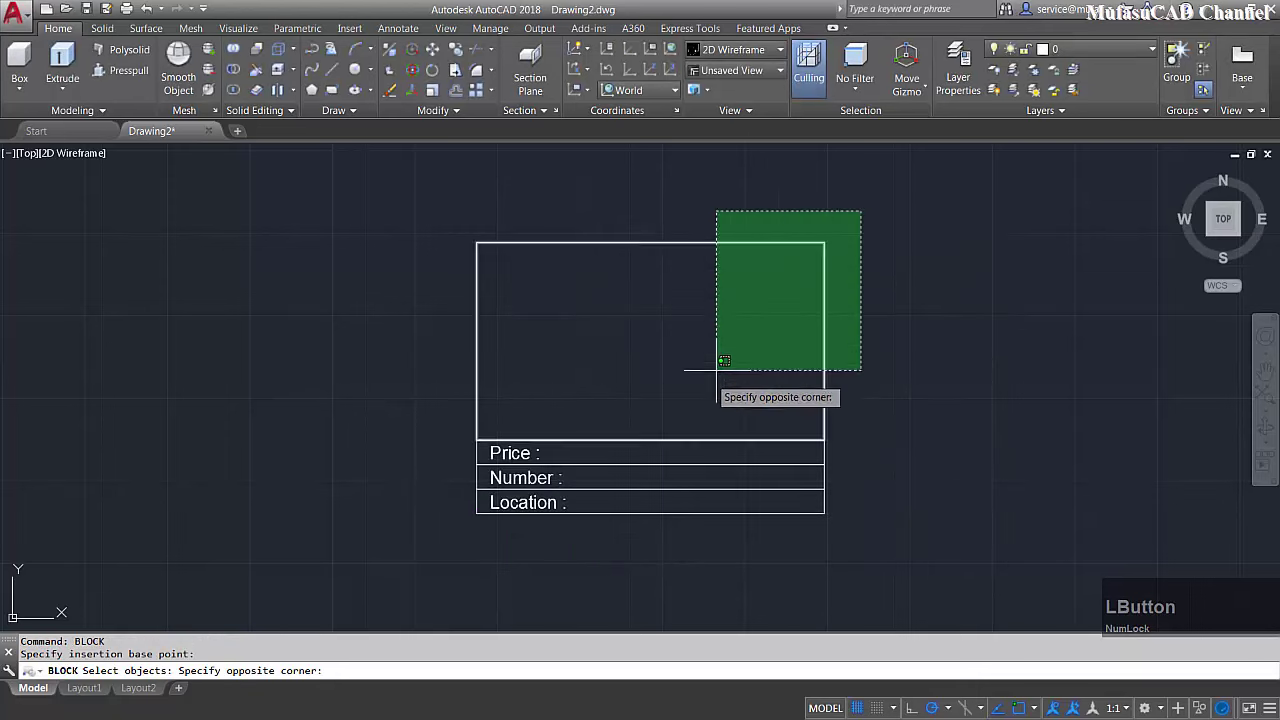
{"action": "key", "text": "space"}
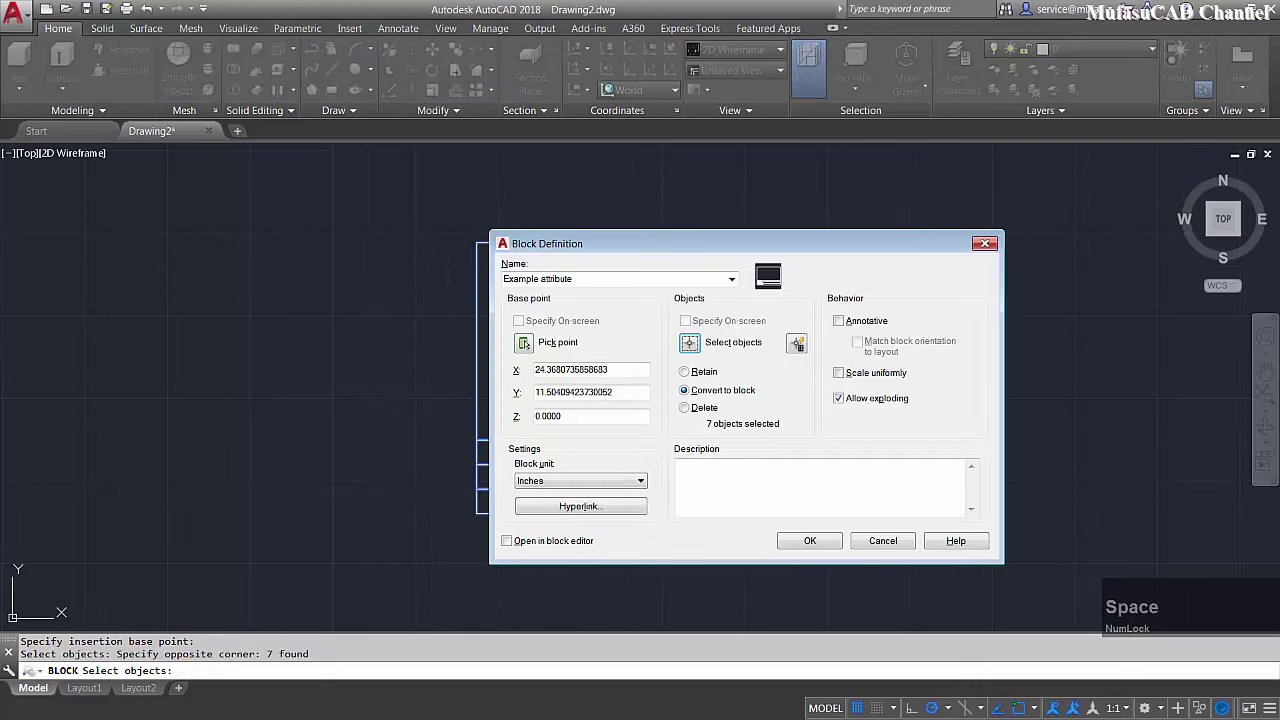
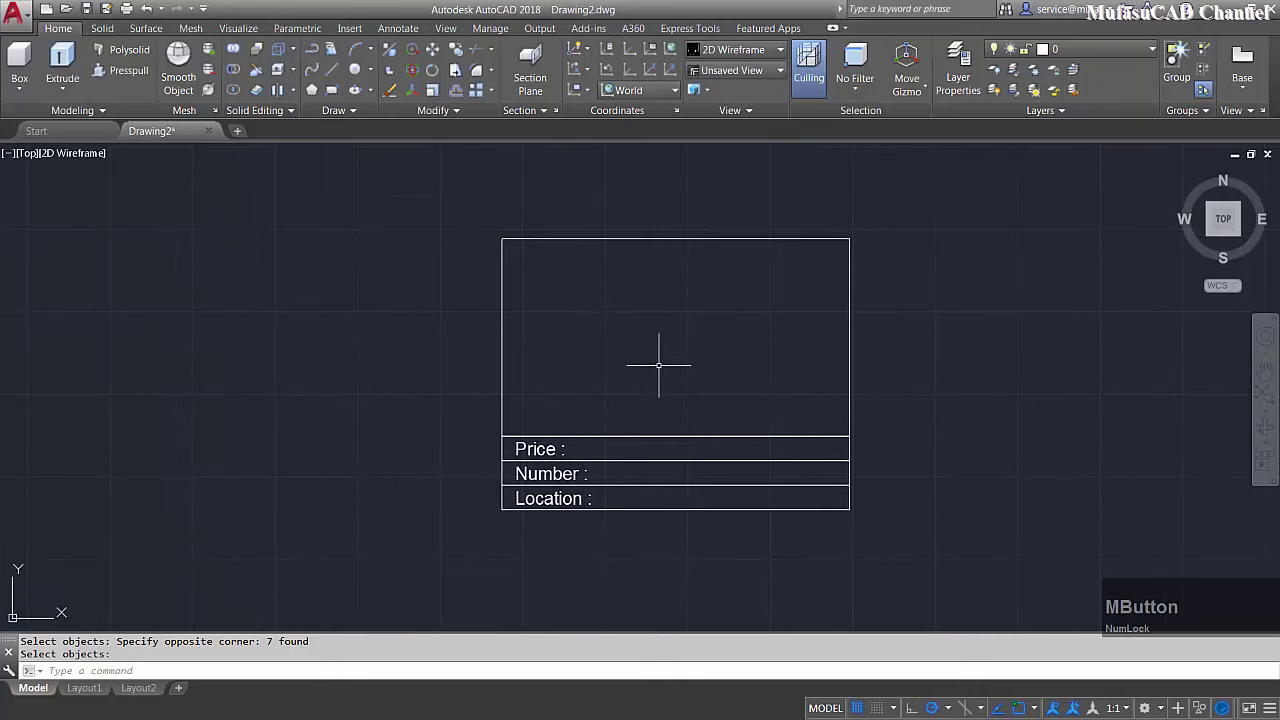
Edit the 'Example attribute' block in place with REFEDIT and start the ATT command
{"action": "type", "text": "refedit"}
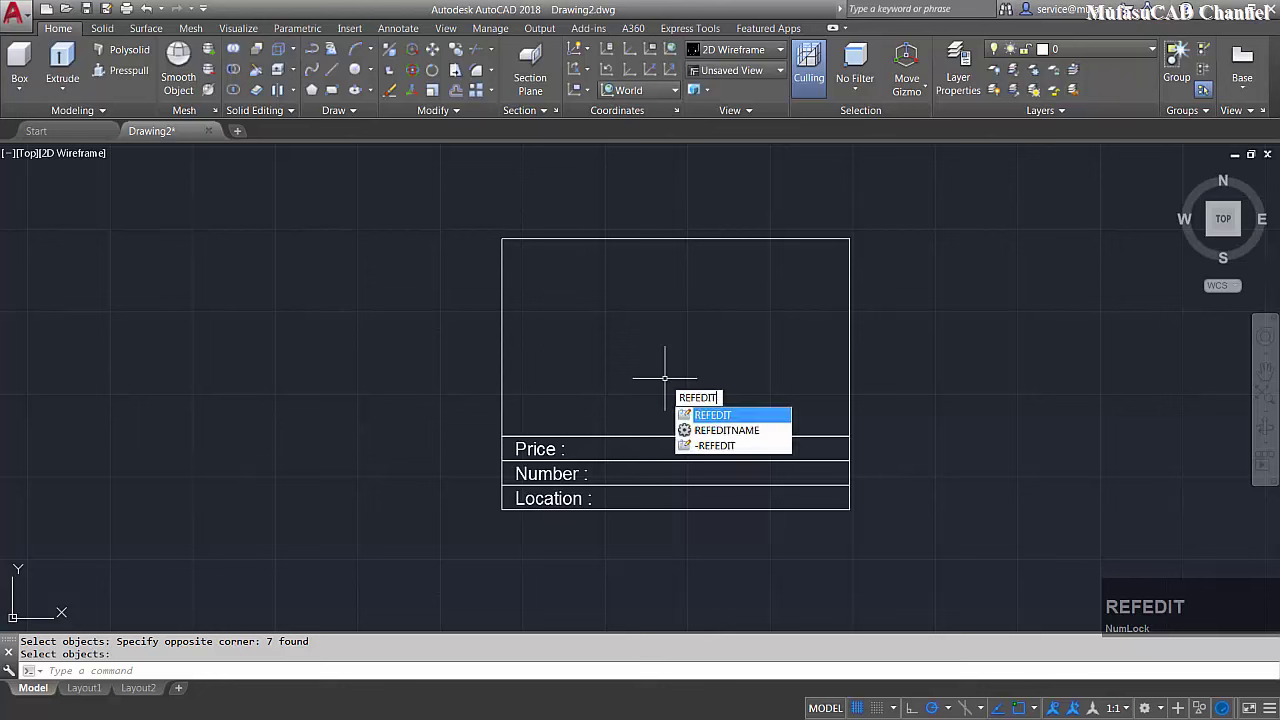
{"action": "key", "text": "Return"}
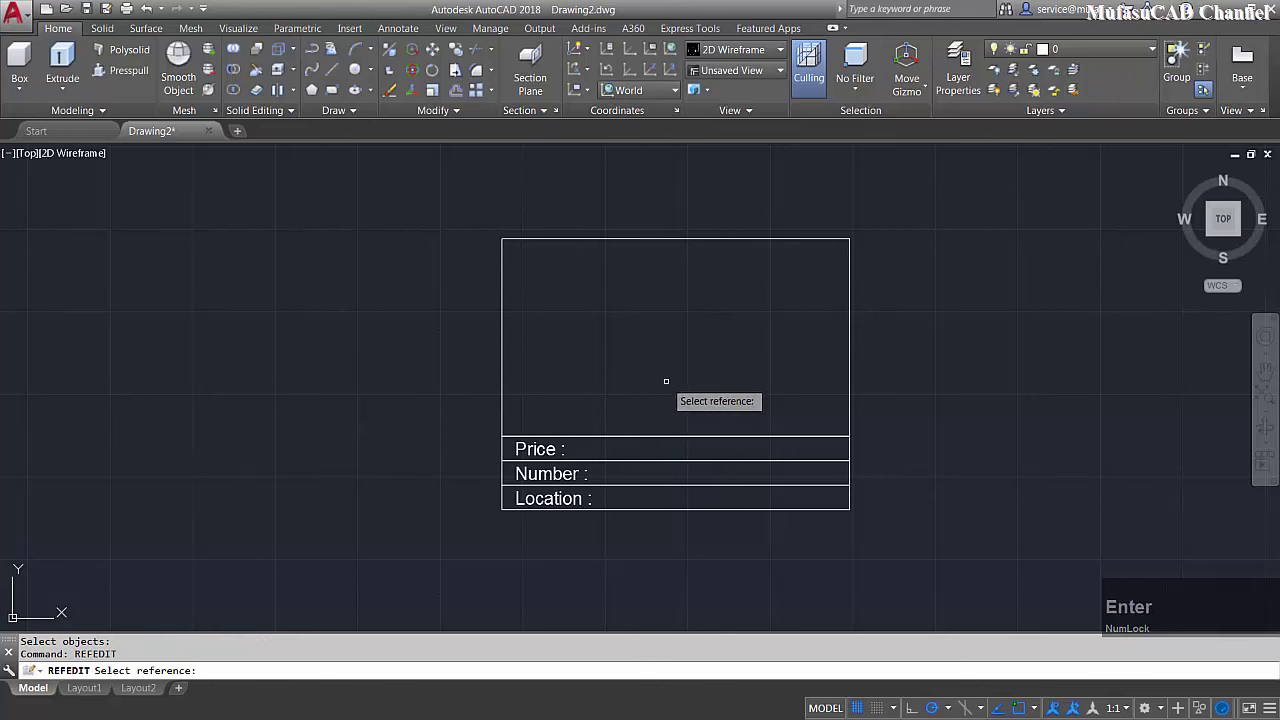
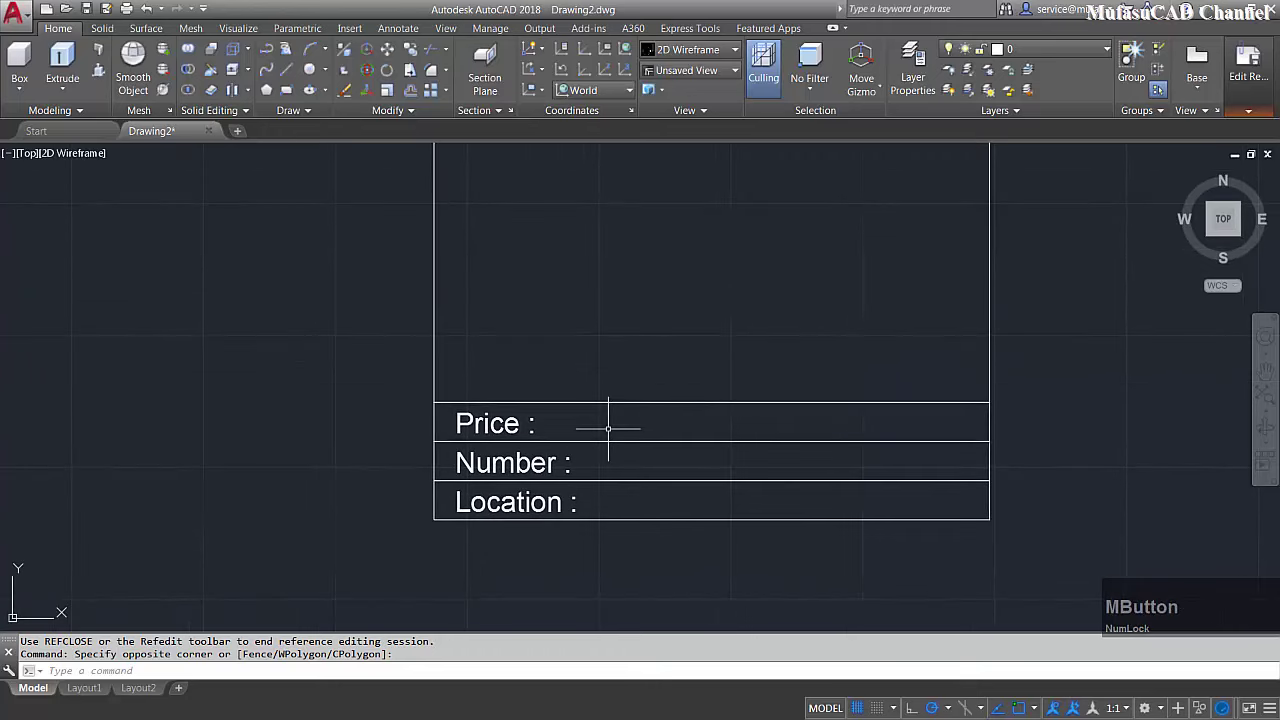
{"action": "type", "text": "aatd"}
{"action": "key", "text": "BackSpace"}
{"action": "type", "text": "tt"}
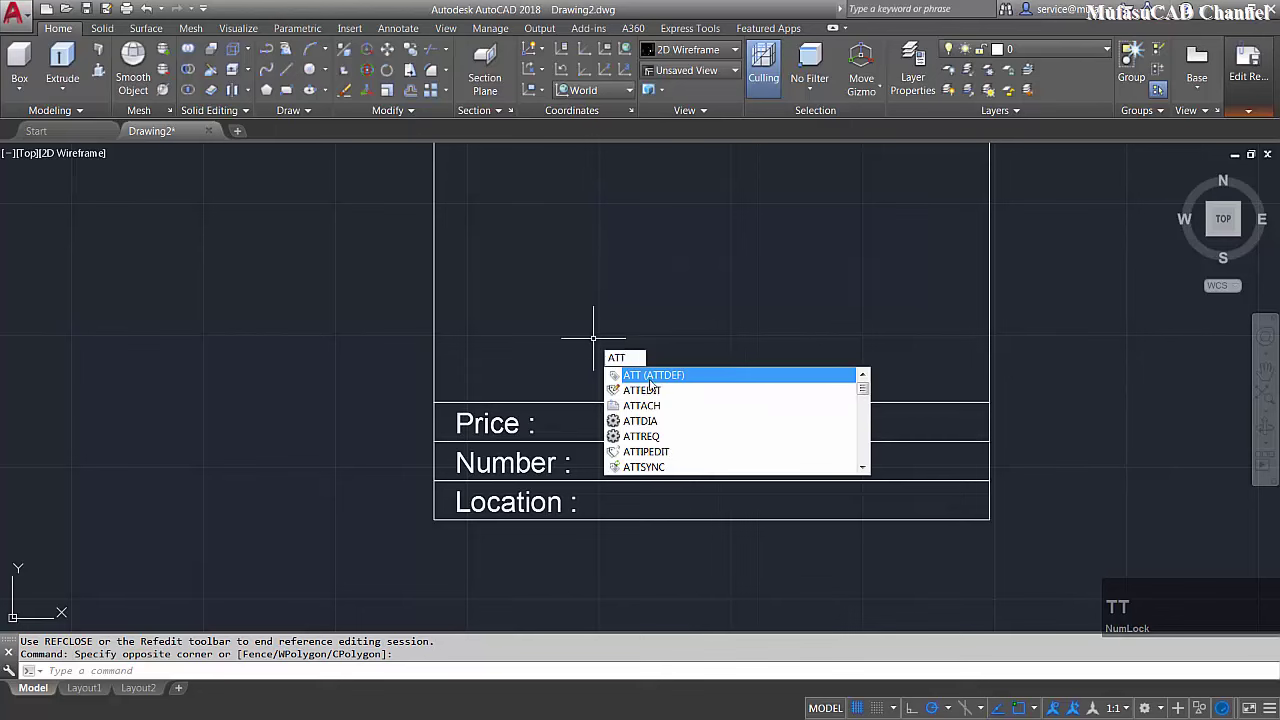
Define an attribute with tag PR and prompt Price and place it beside 'Price :'
{"action": "left_click", "coordinate": [659, 376]}
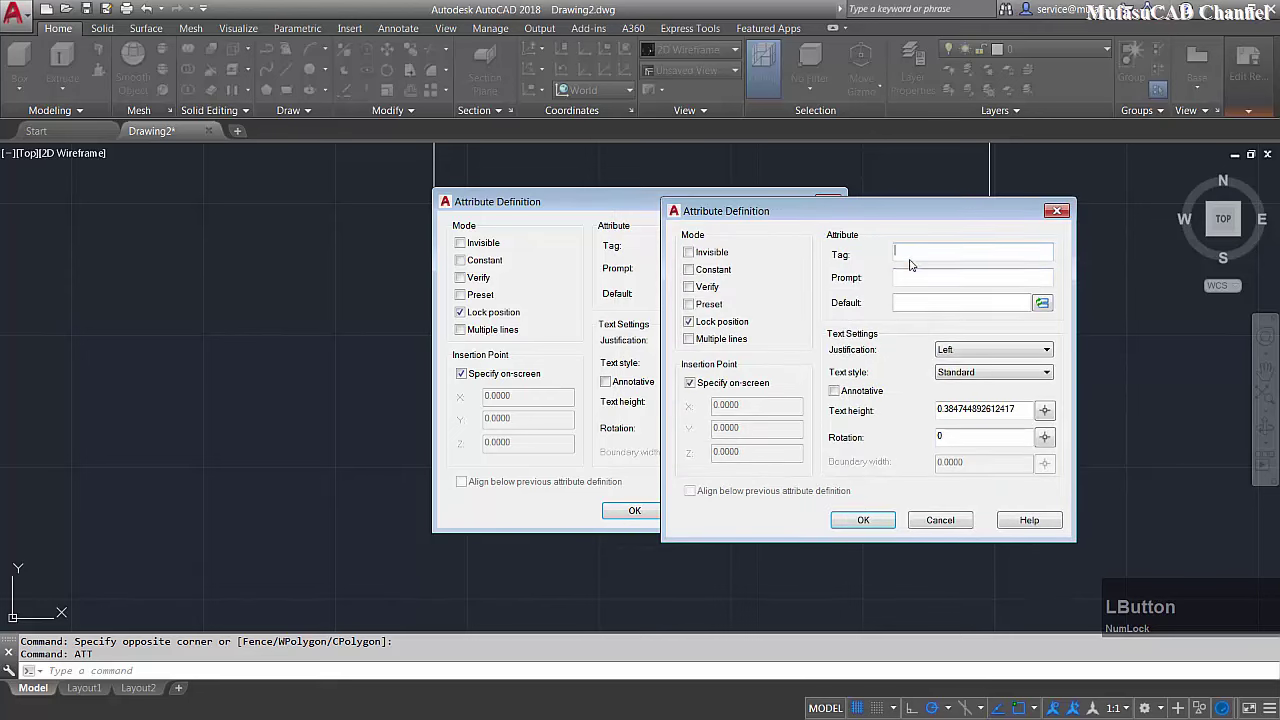
{"action": "type", "text": "pr"}
{"action": "key", "text": "BackSpace"}
{"action": "type", "text": "r"}
{"action": "key", "text": "Tab"}
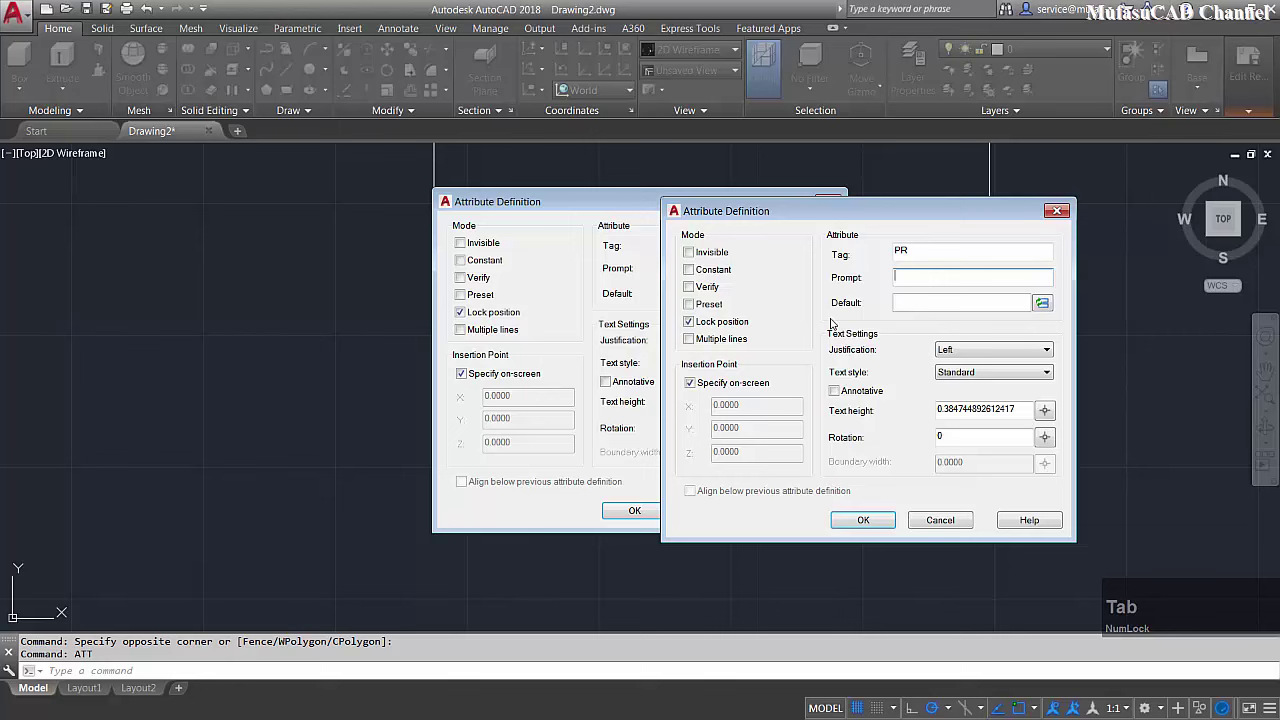
{"action": "type", "text": "price"}
{"action": "left_click", "coordinate": [884, 527]}
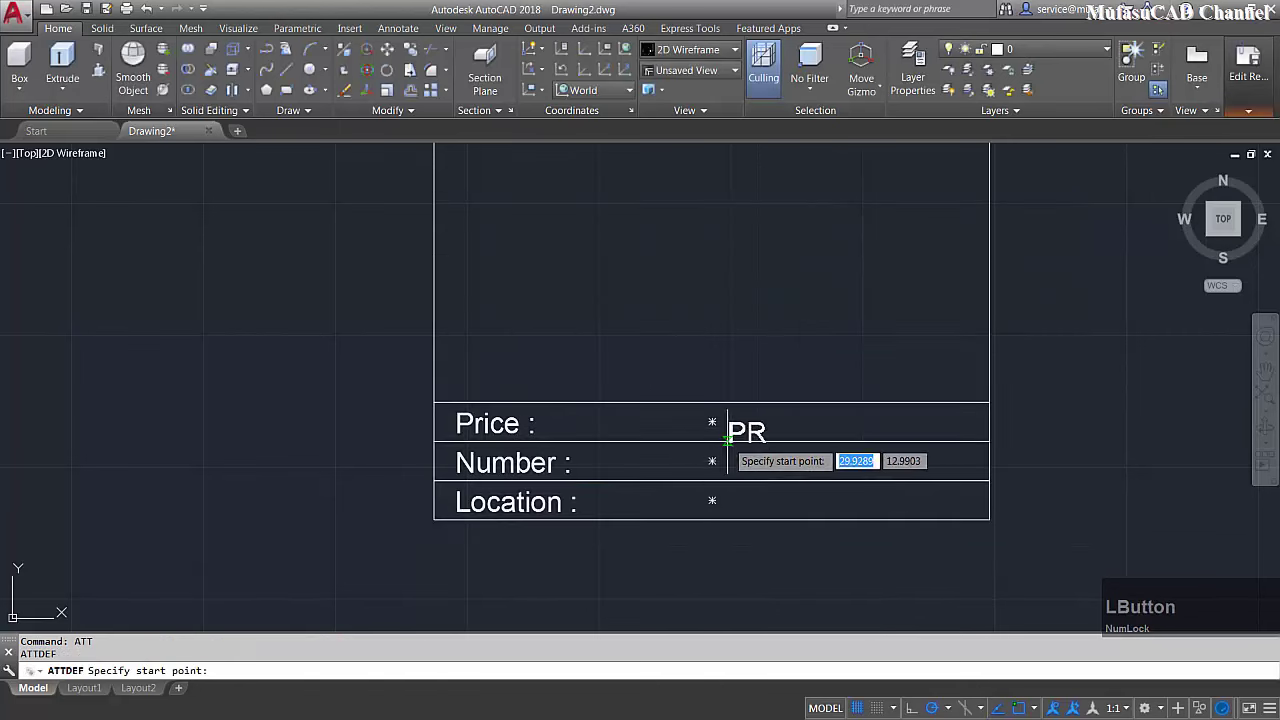
{"action": "scroll", "scroll_direction": "up", "scroll_amount": 3}
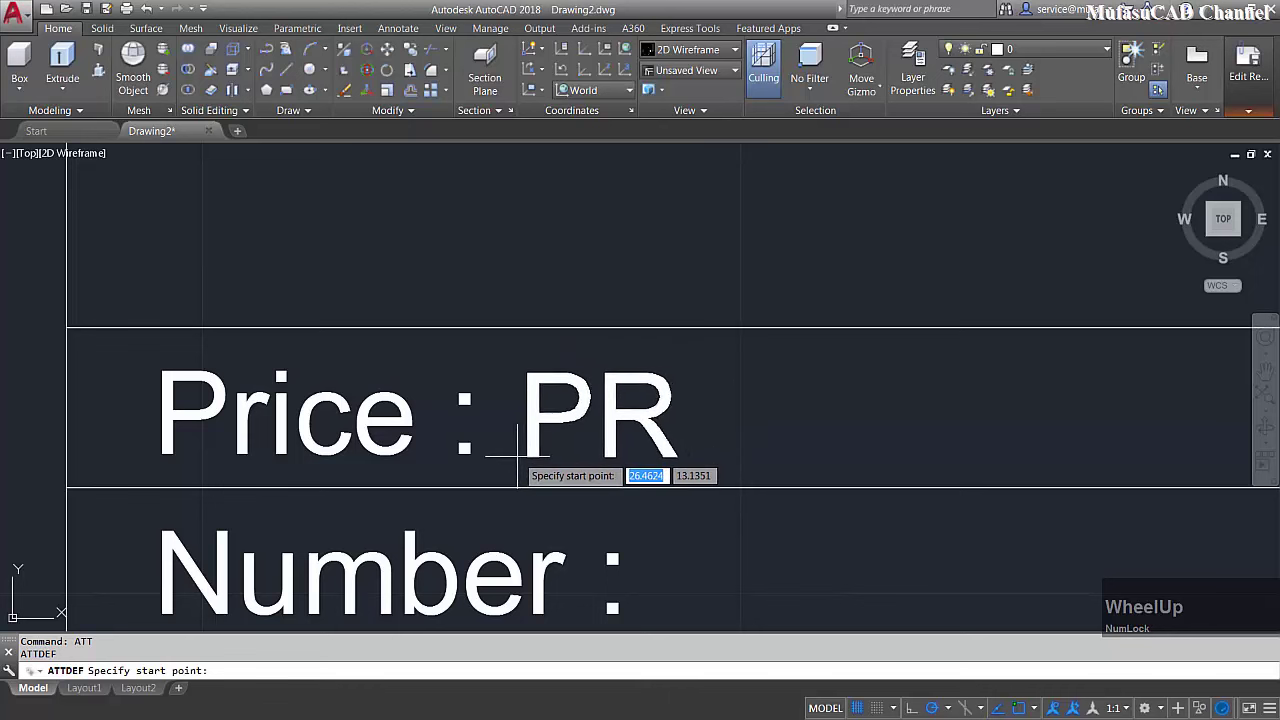
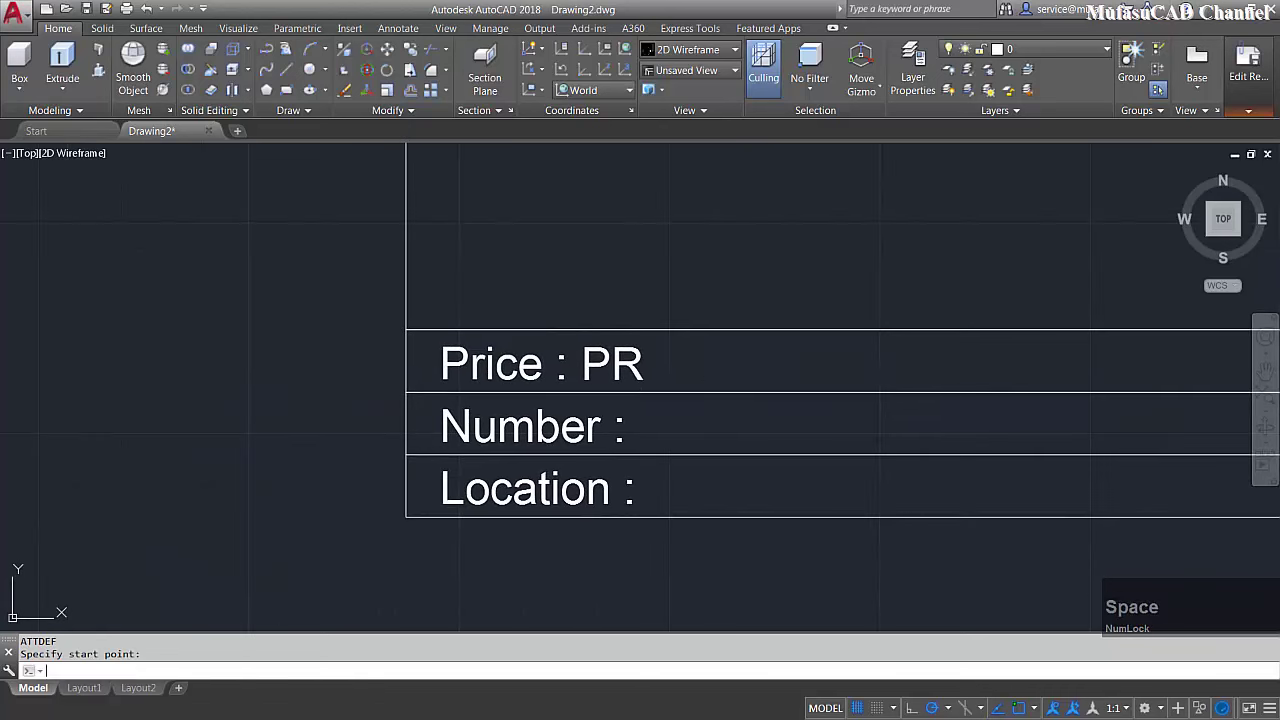
Define an attribute with tag NO and prompt Number and place it beside 'Number :'
{"action": "type", "text": "no"}
{"action": "key", "text": "Tab"}
{"action": "type", "text": "number"}
{"action": "left_click", "coordinate": [644, 512]}
{"action": "scroll", "scroll_direction": "up", "scroll_amount": 3}
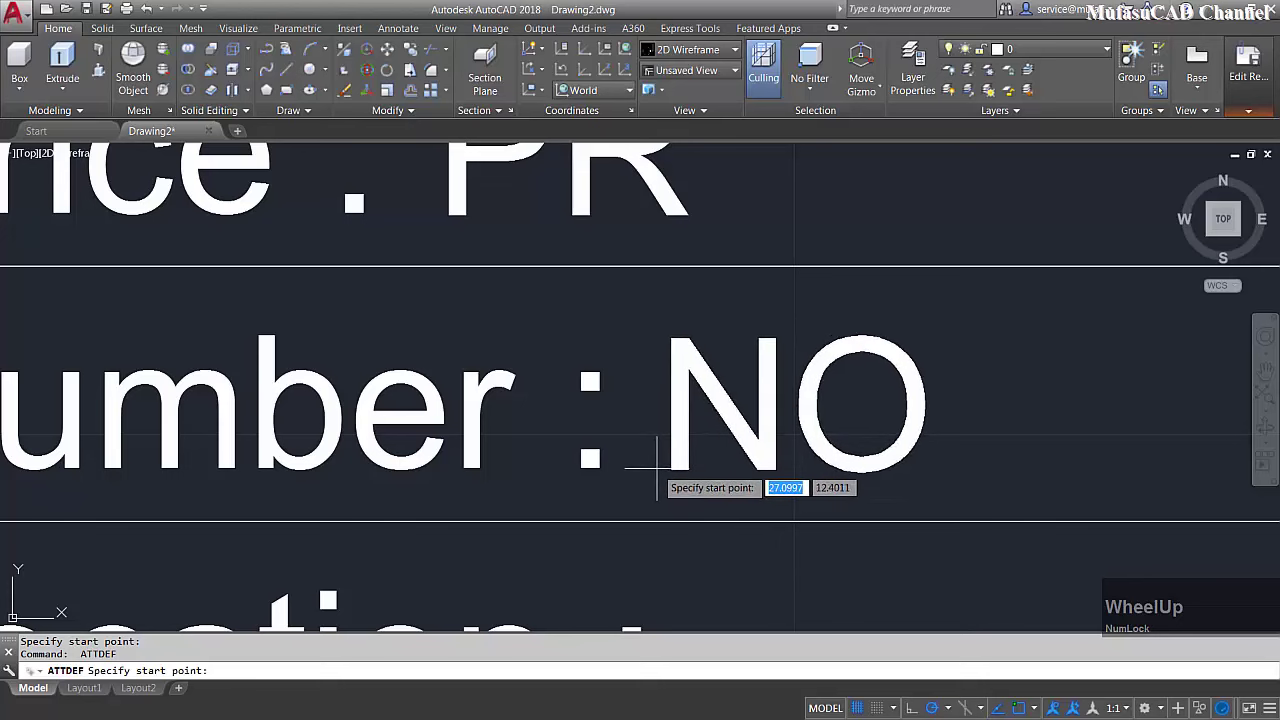
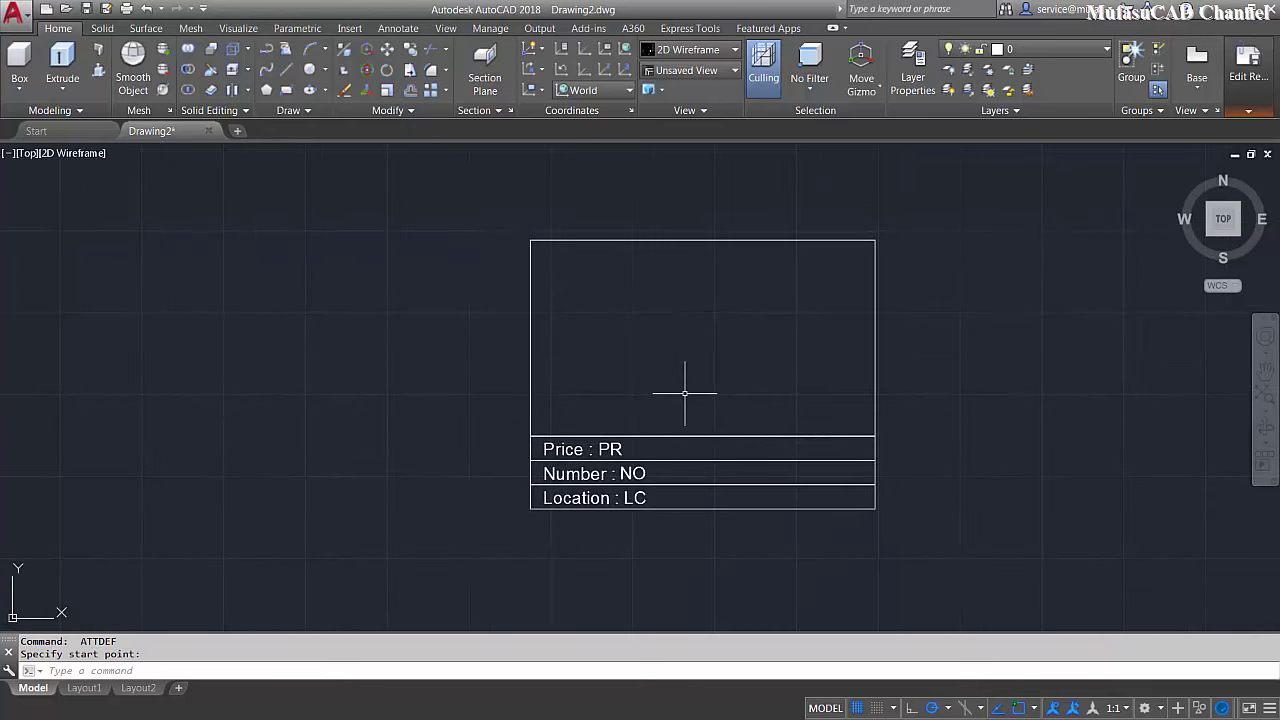
Save the attribute changes into the block with REFCLOSE and delete its original instance
{"action": "type", "text": "refclo"}
{"action": "key", "text": "space"}
{"action": "left_click", "coordinate": [740, 438]}
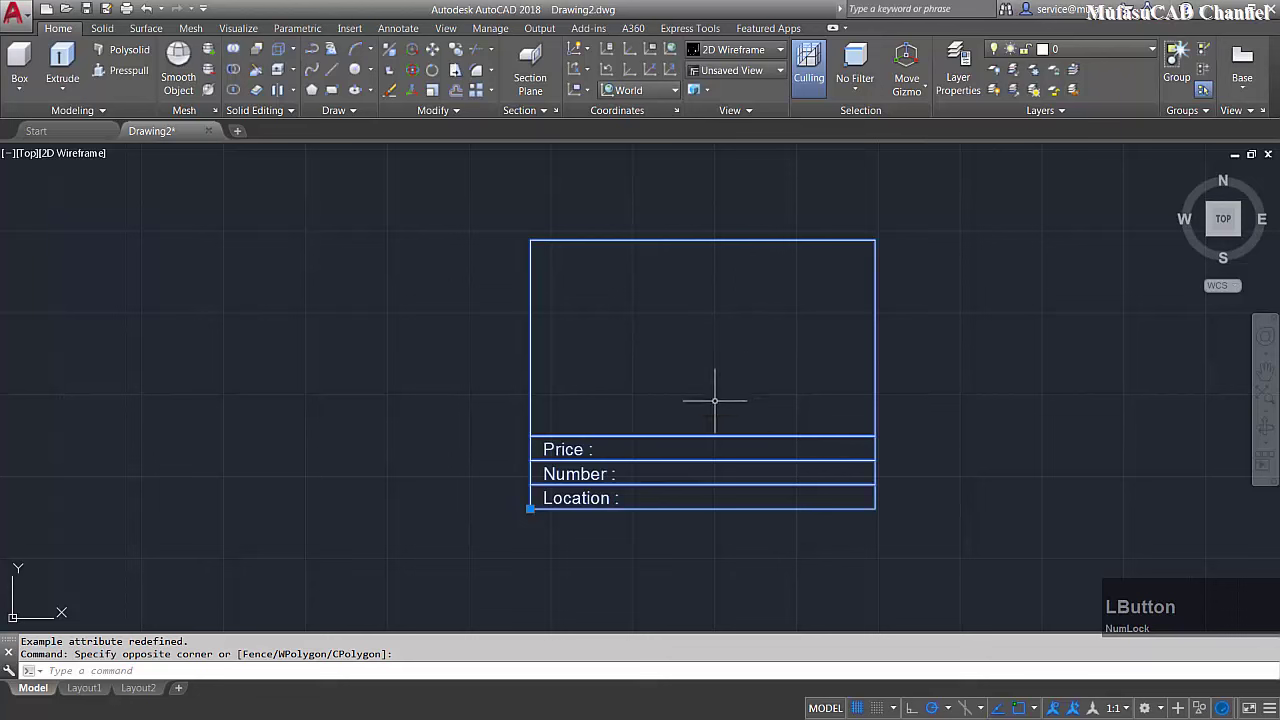
{"action": "key", "text": "Delete"}
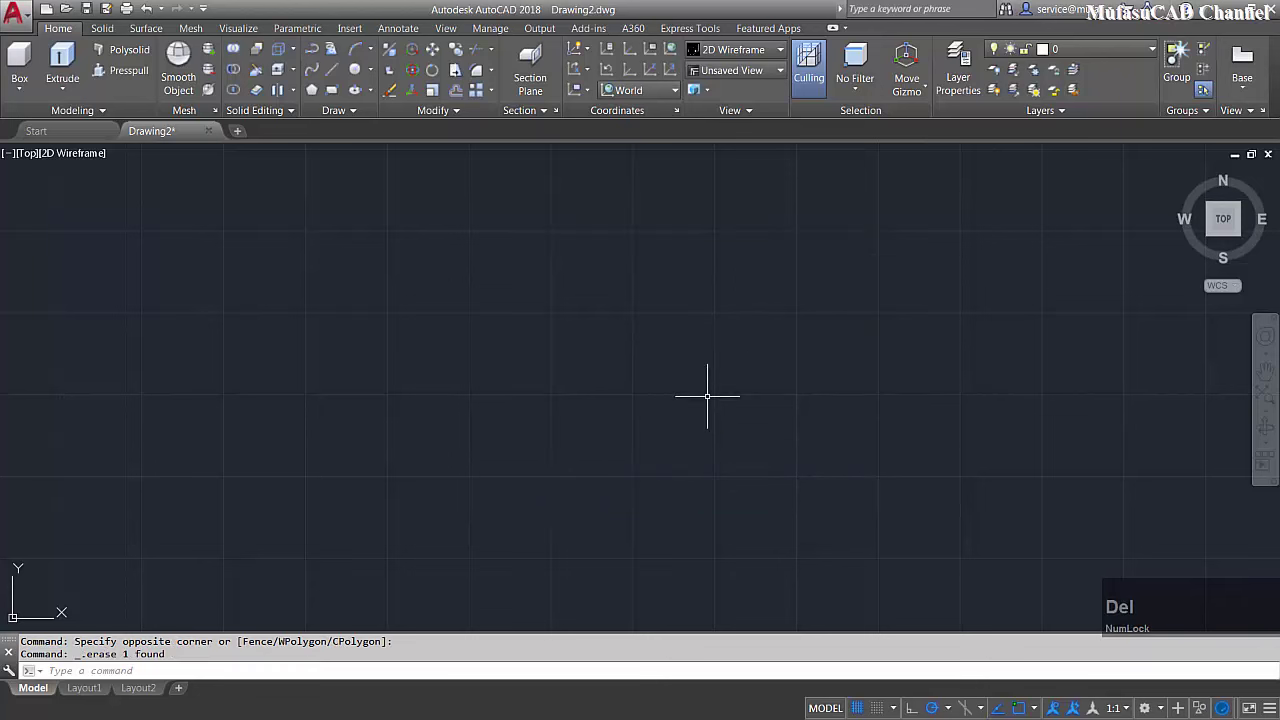
Start inserting the 'Example attribute' block with INSERT
{"action": "type", "text": "inse"}
{"action": "key", "text": "space"}
Insert 'Example attribute' at default scale and enter Price $400 in Edit Attributes
{"action": "left_click", "coordinate": [833, 470]}
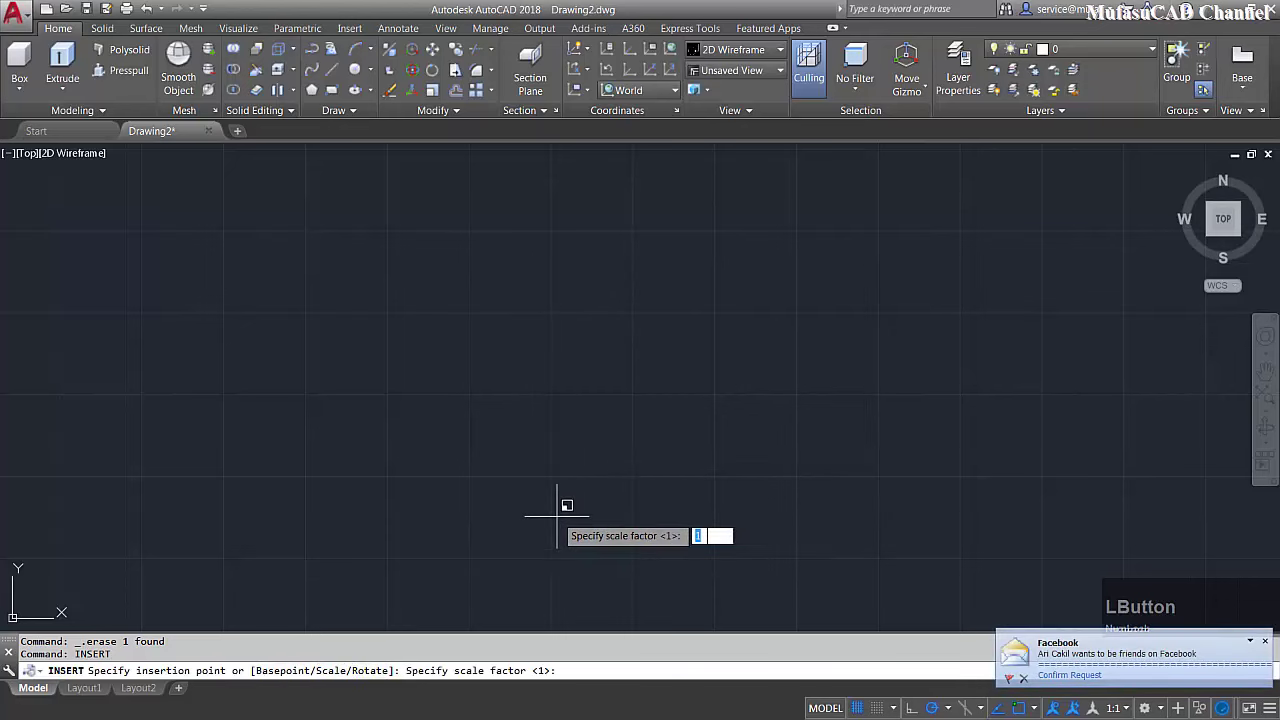
{"action": "key", "text": "space"}
{"action": "left_click", "coordinate": [627, 108]}
{"action": "left_click", "coordinate": [786, 328]}
{"action": "type", "text": "4400"}
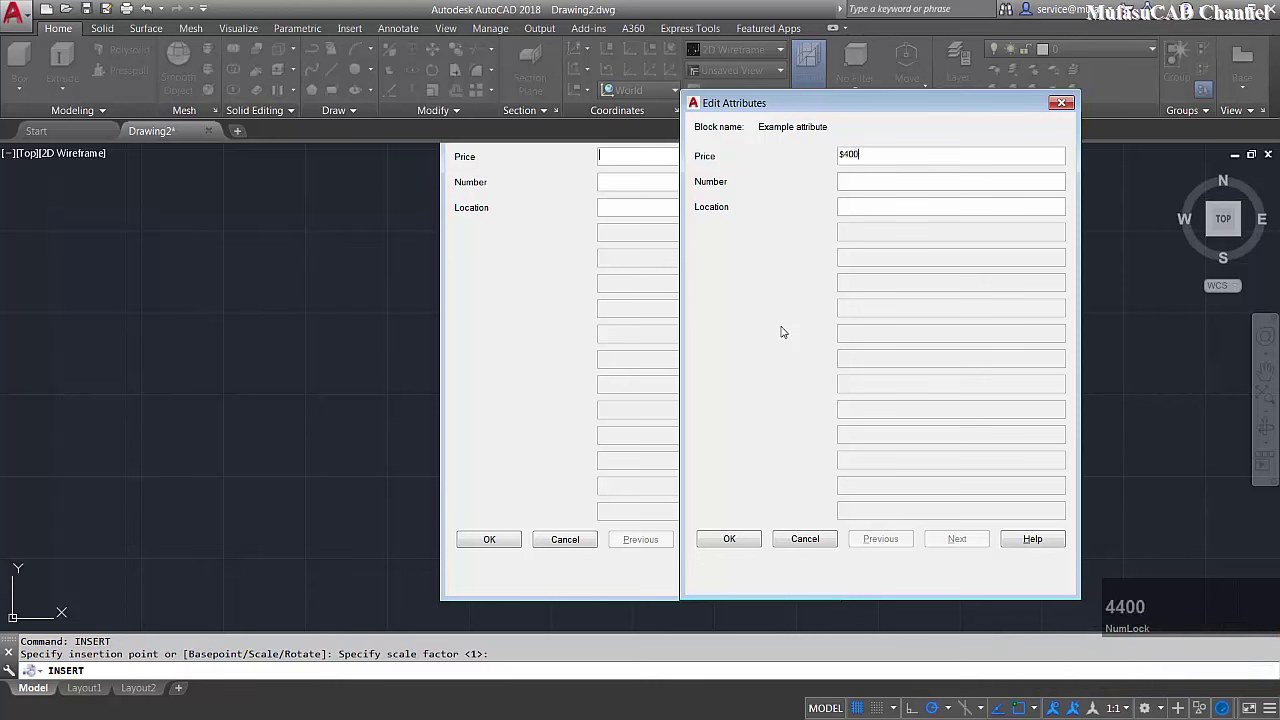
{"action": "key", "text": "Tab"}
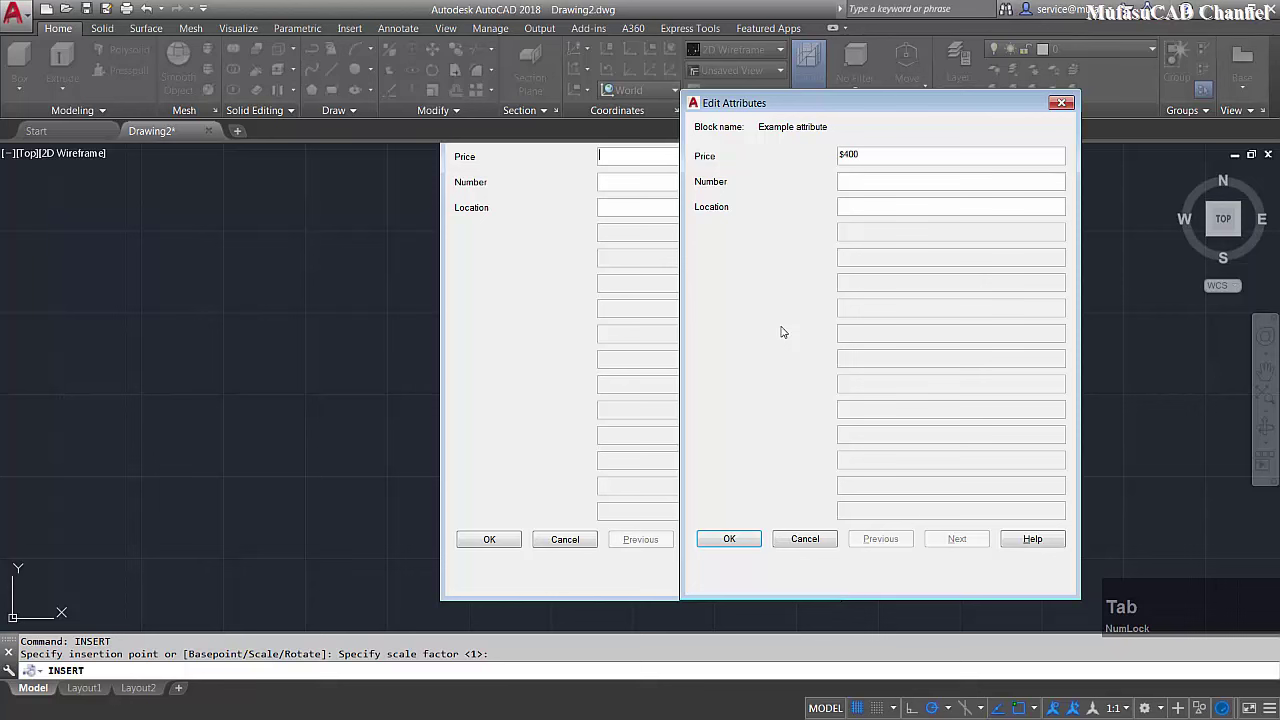
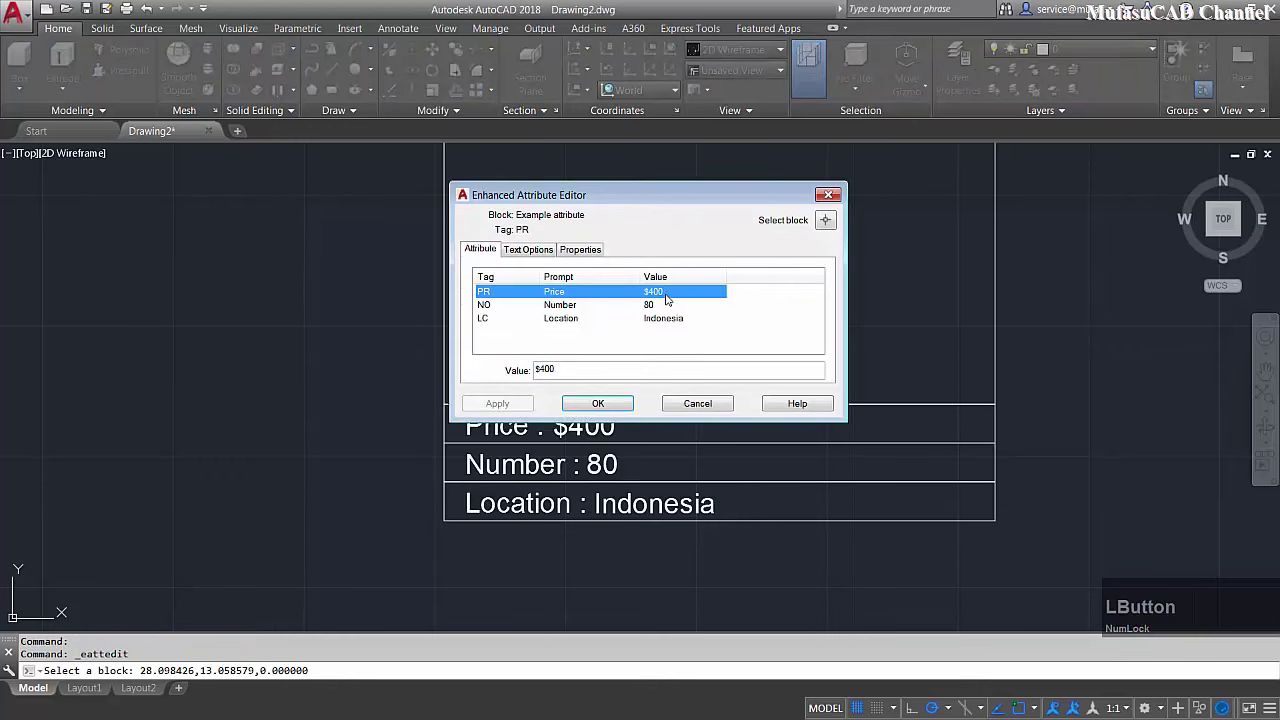
Set Price $500 and Number 12 in the Enhanced Attribute Editor, then select Location to edit
{"action": "type", "text": "4500"}
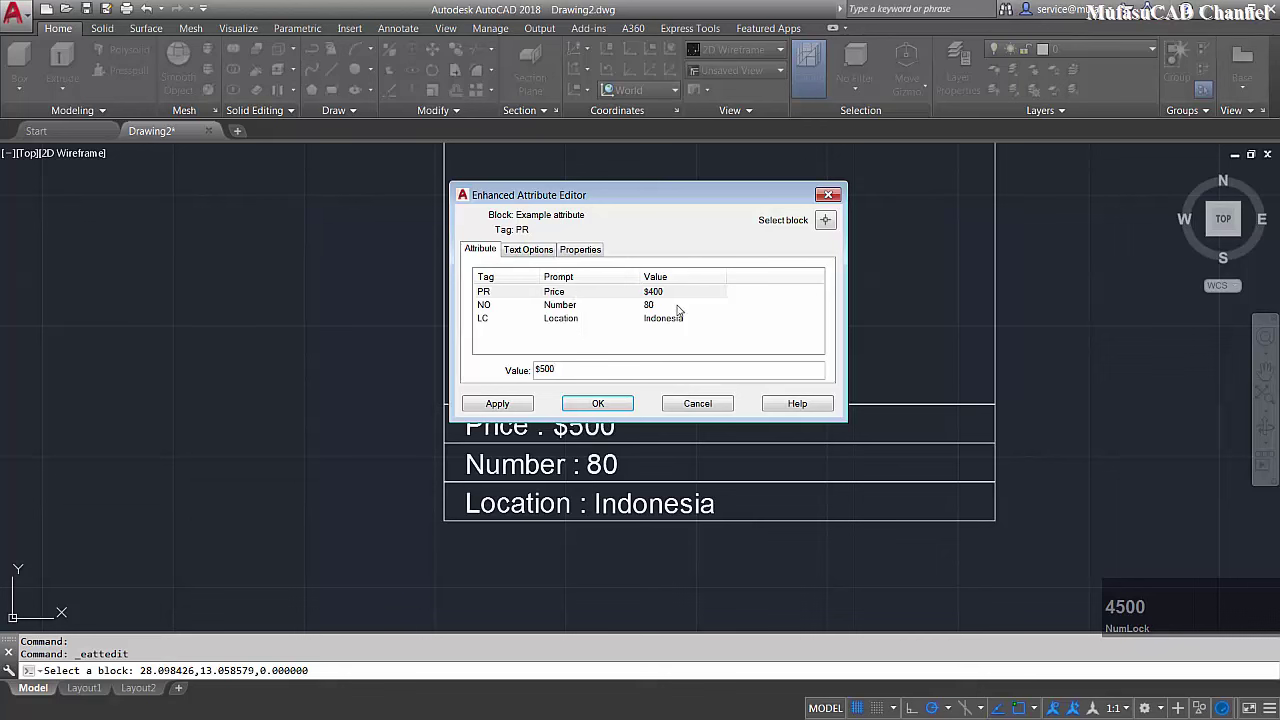
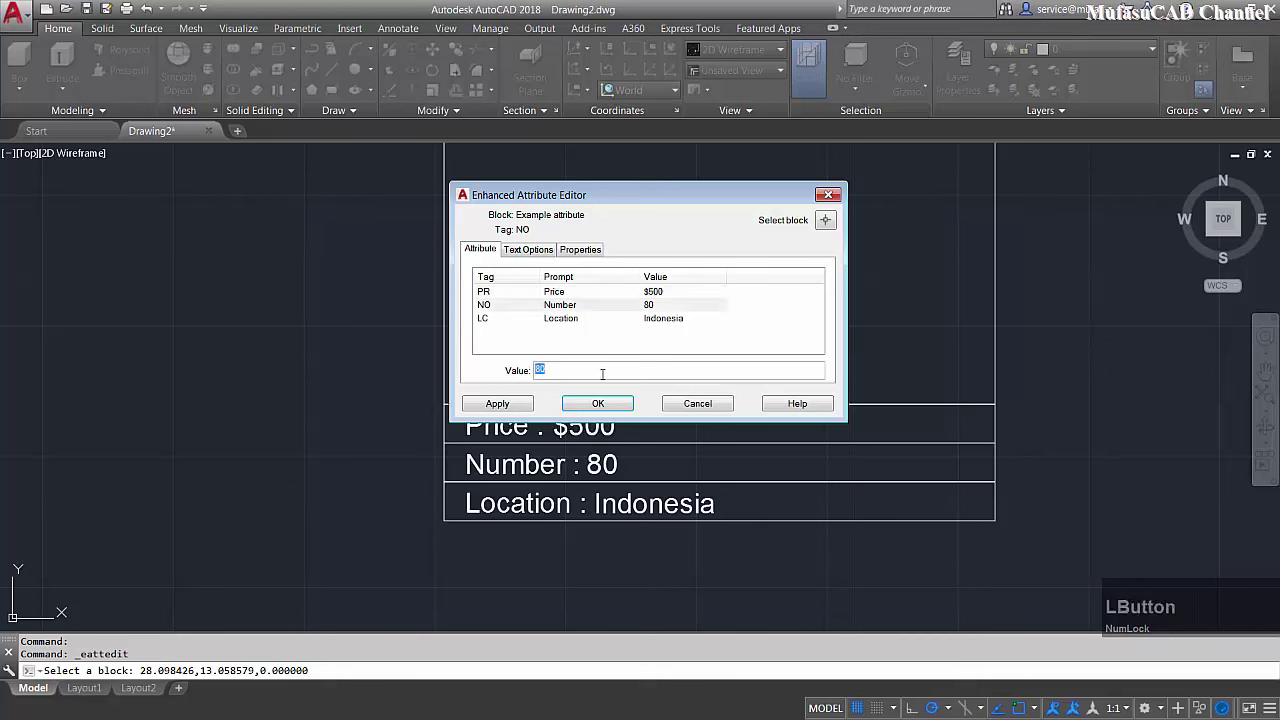
{"action": "type", "text": "12"}
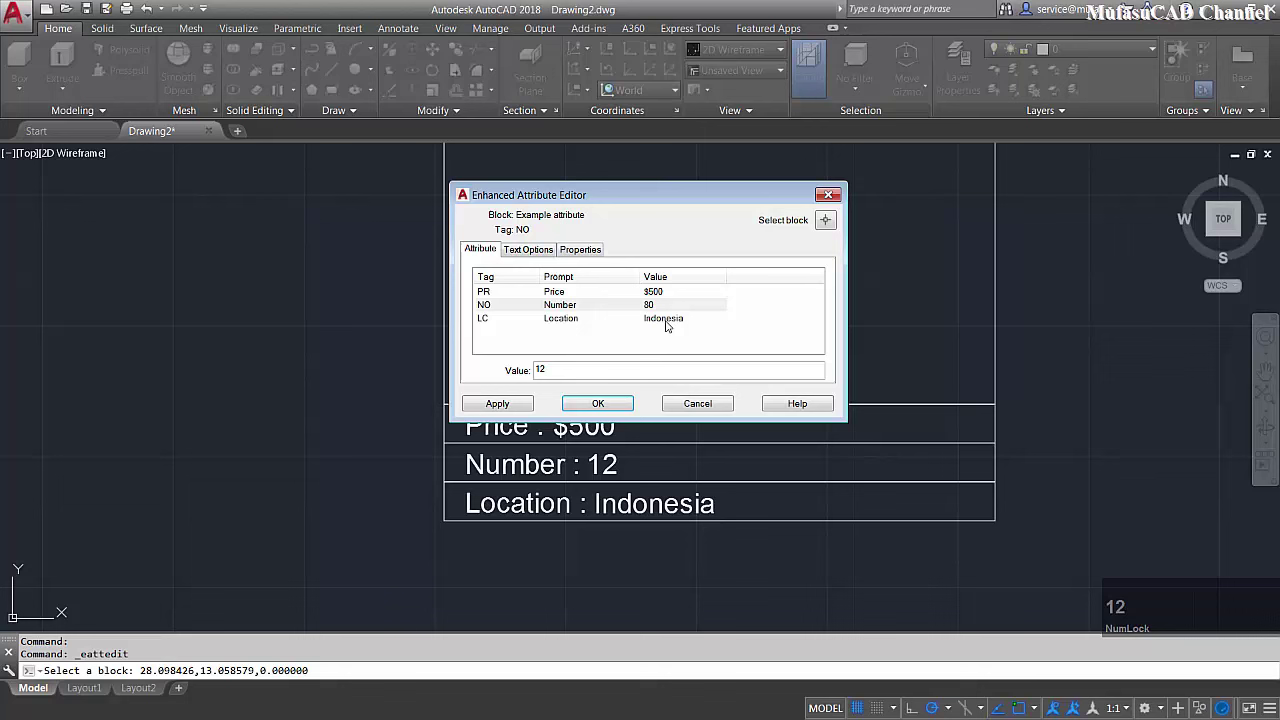
{"action": "left_click", "coordinate": [669, 323]}
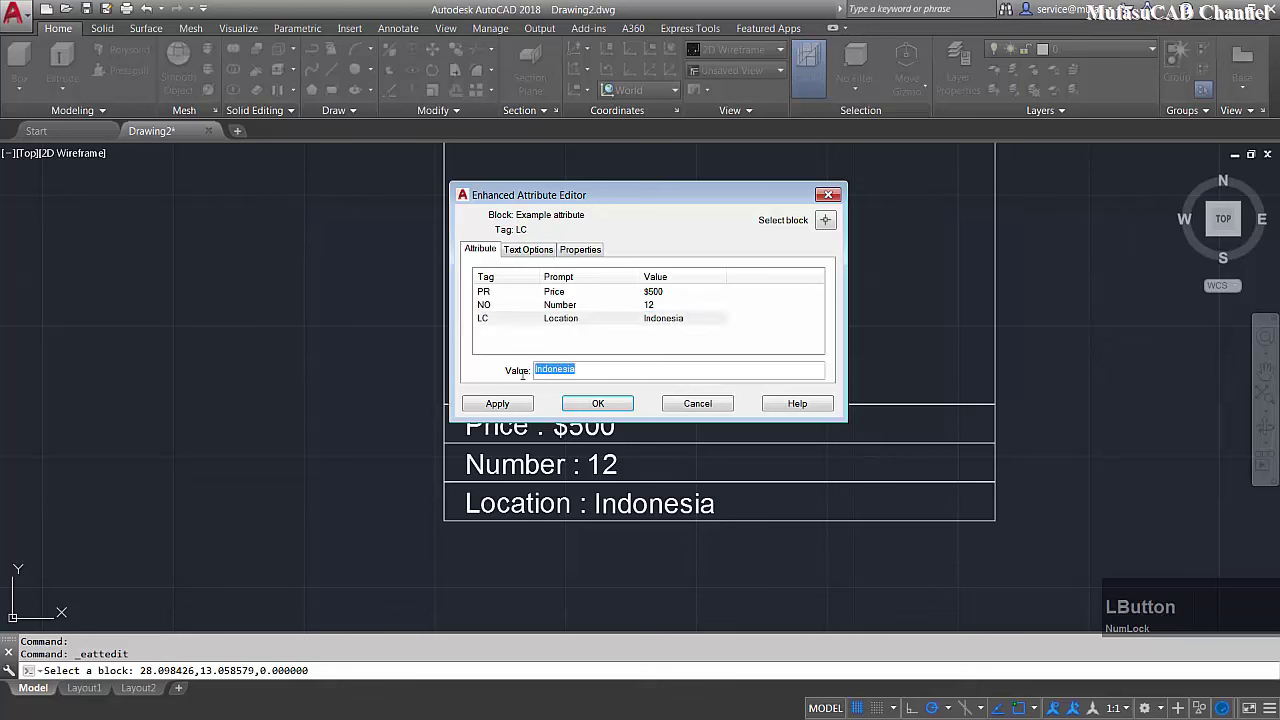